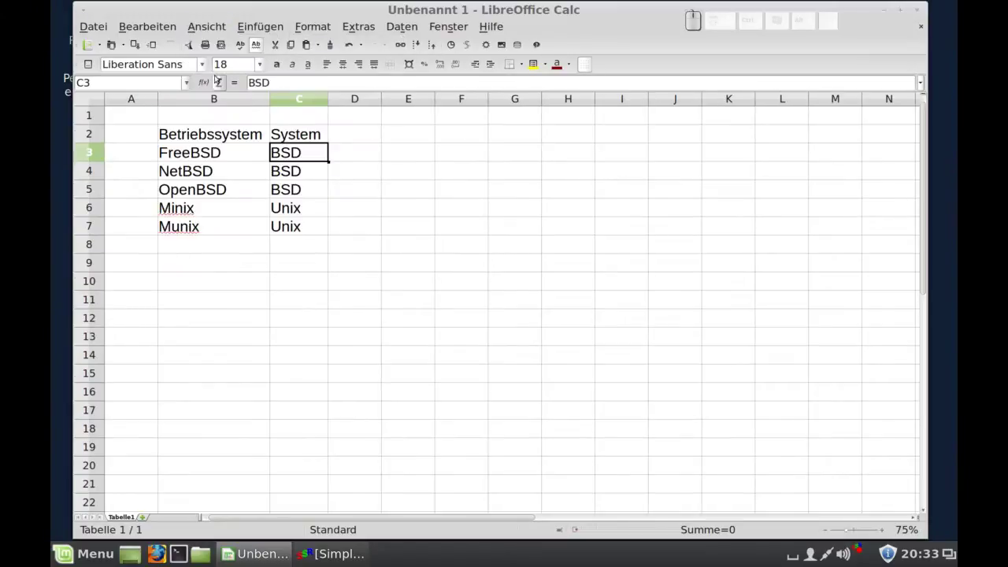
Enlarge the operating-system table to 100% zoom via the View menu.
left_click(214, 25)
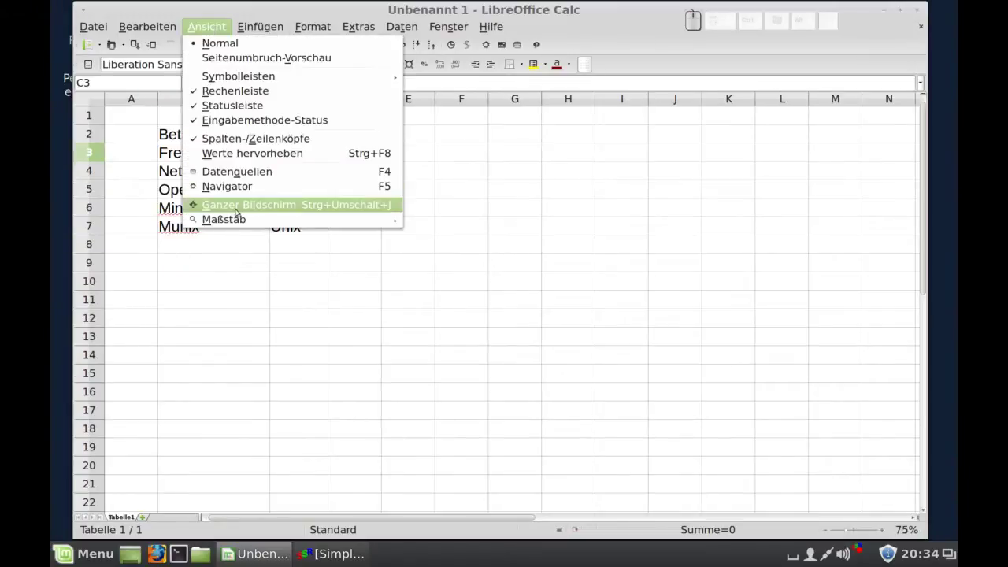
left_click(449, 304)
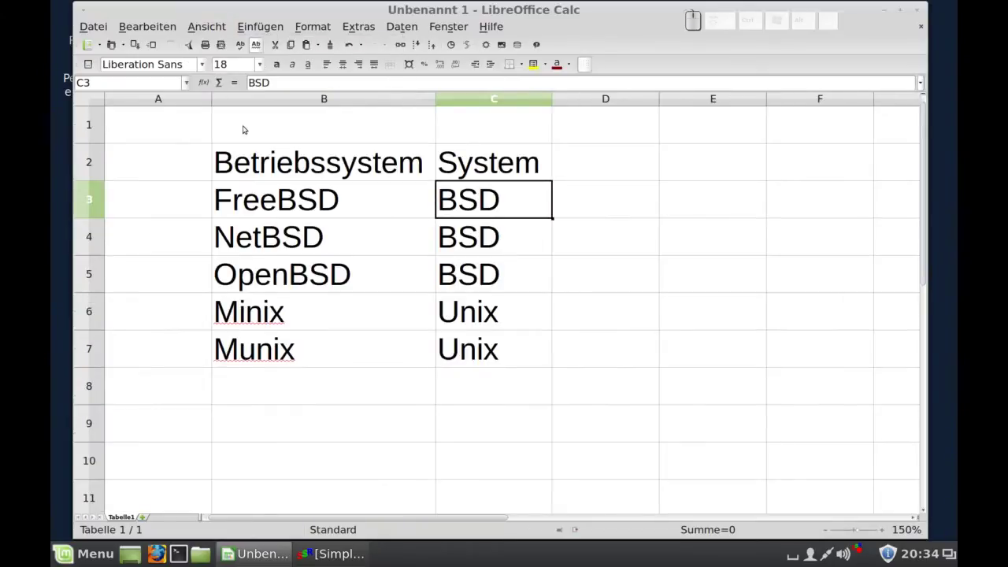
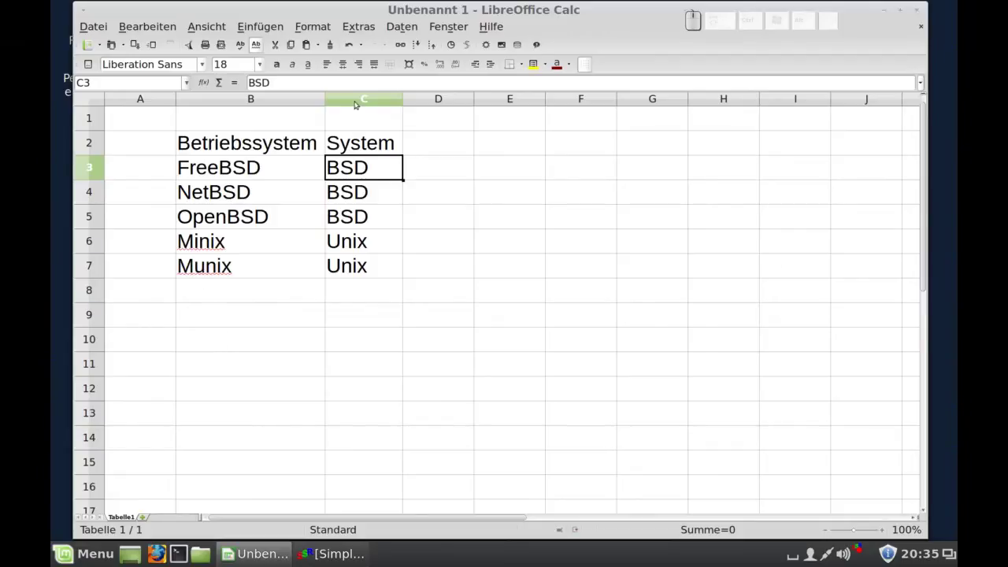
left_click(362, 95)
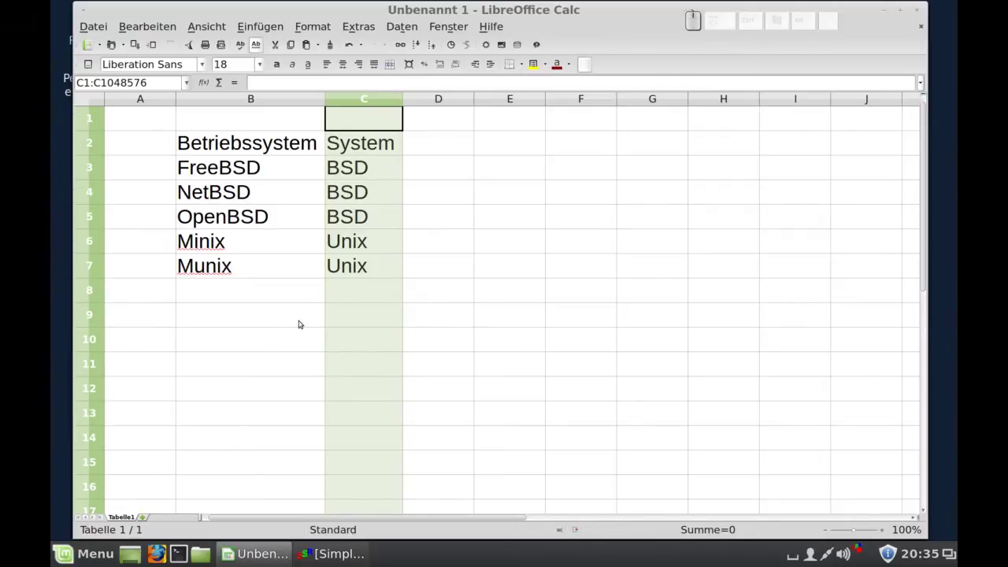
left_click(91, 163)
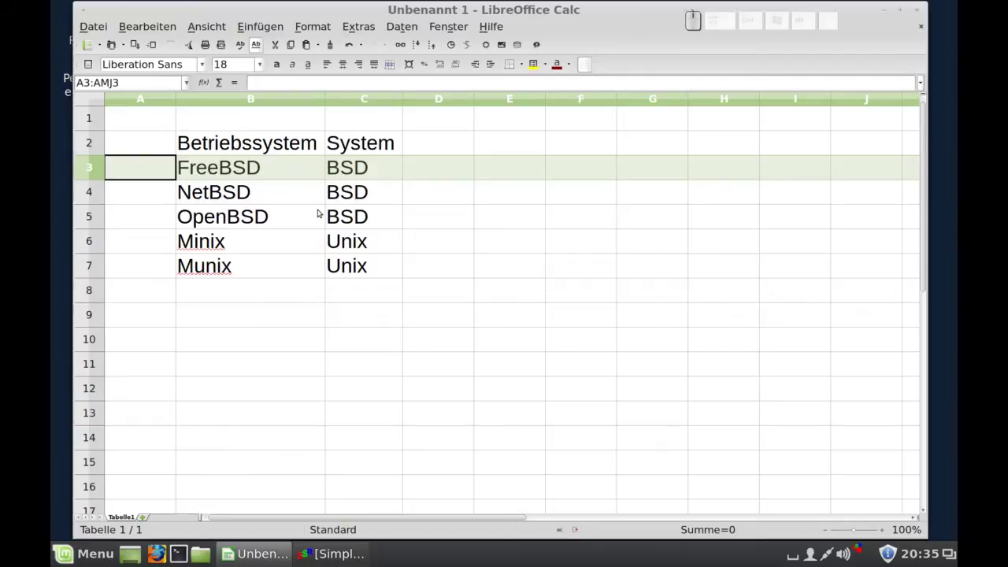
left_click(460, 21)
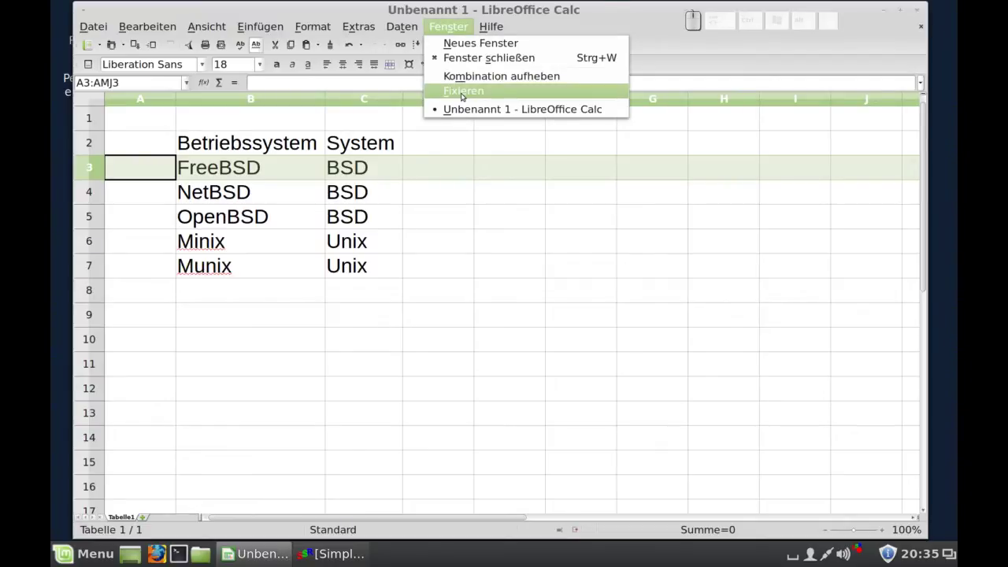
left_click(460, 92)
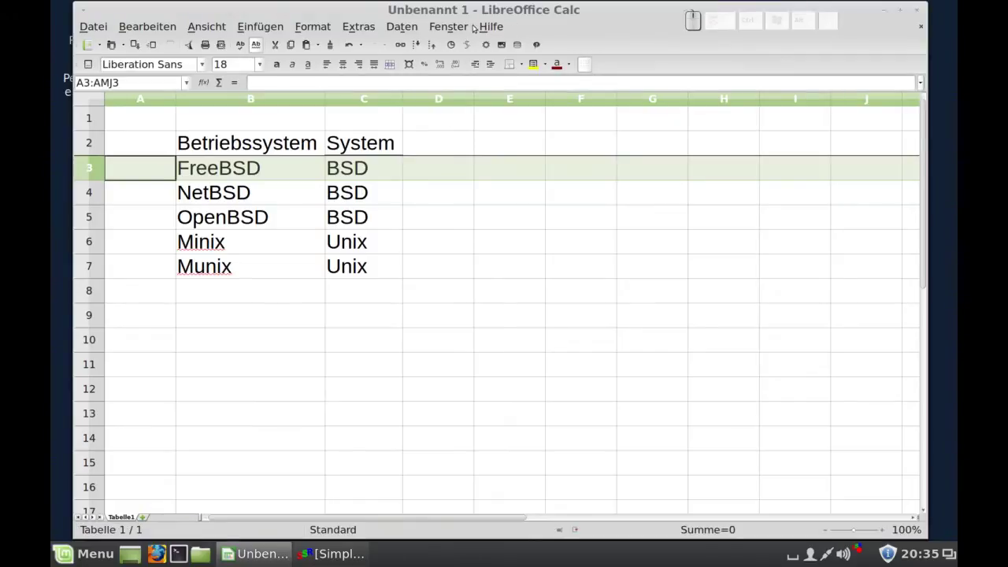
left_click(467, 21)
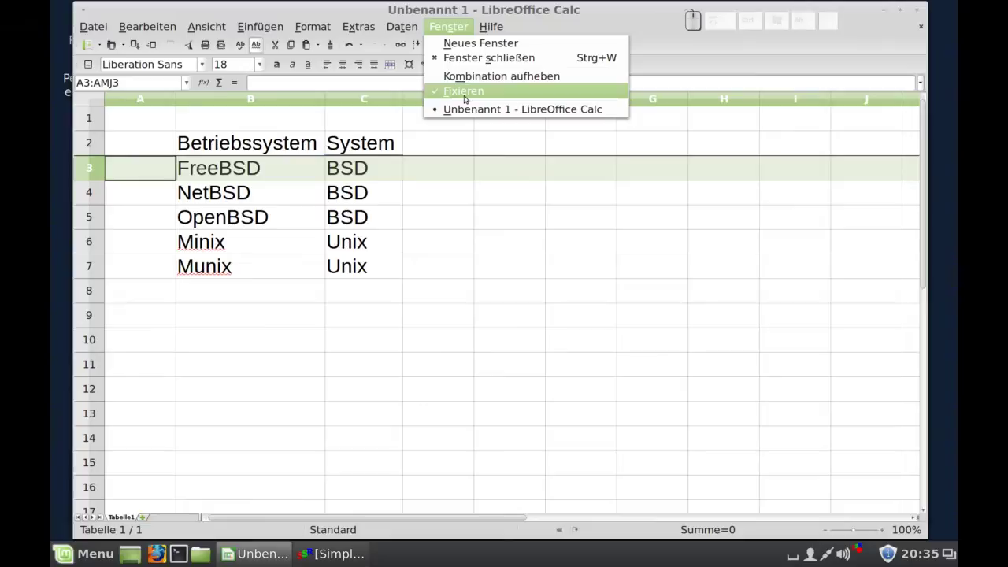
left_click(464, 95)
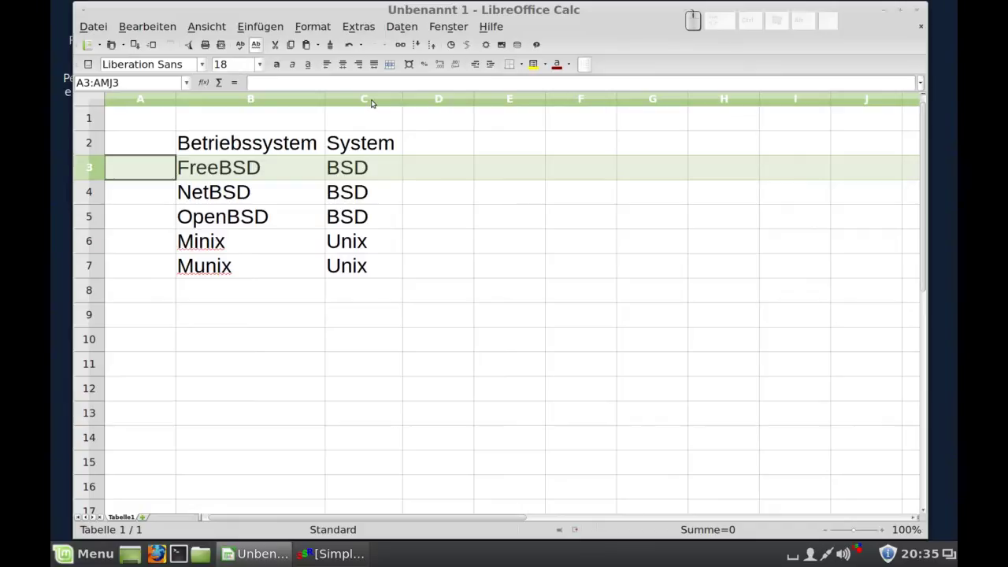
left_click(375, 96)
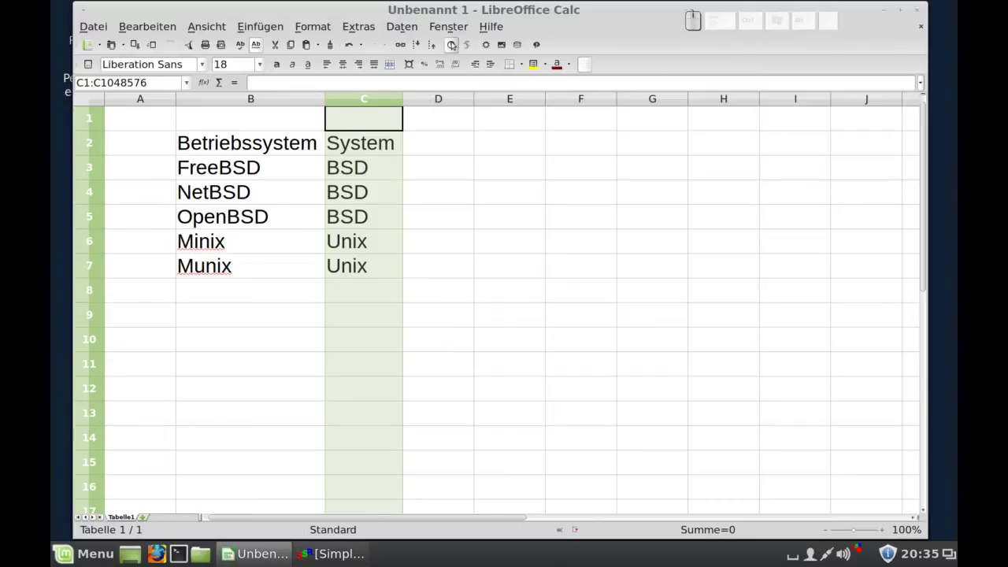
left_click(453, 24)
left_click(453, 91)
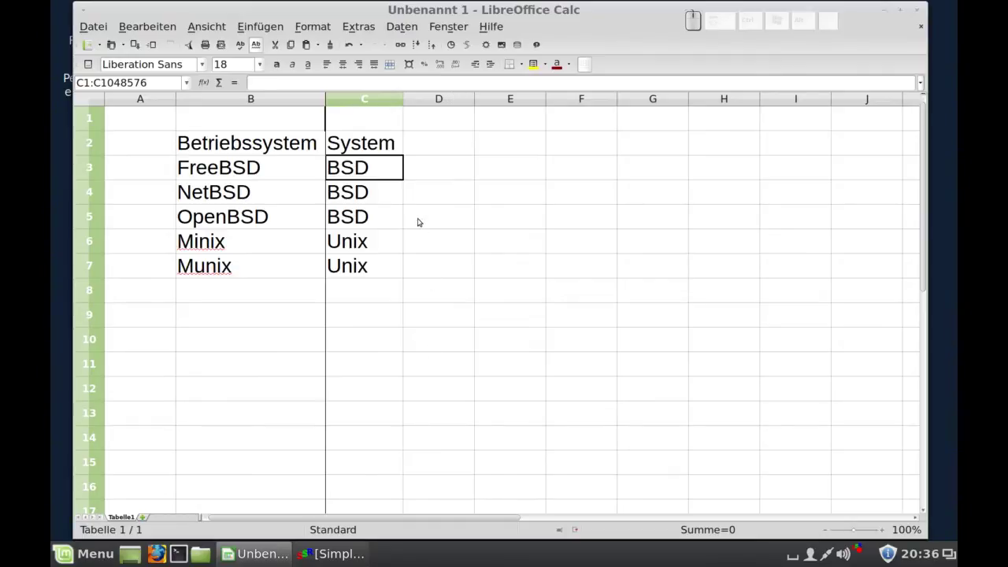
left_click(462, 18)
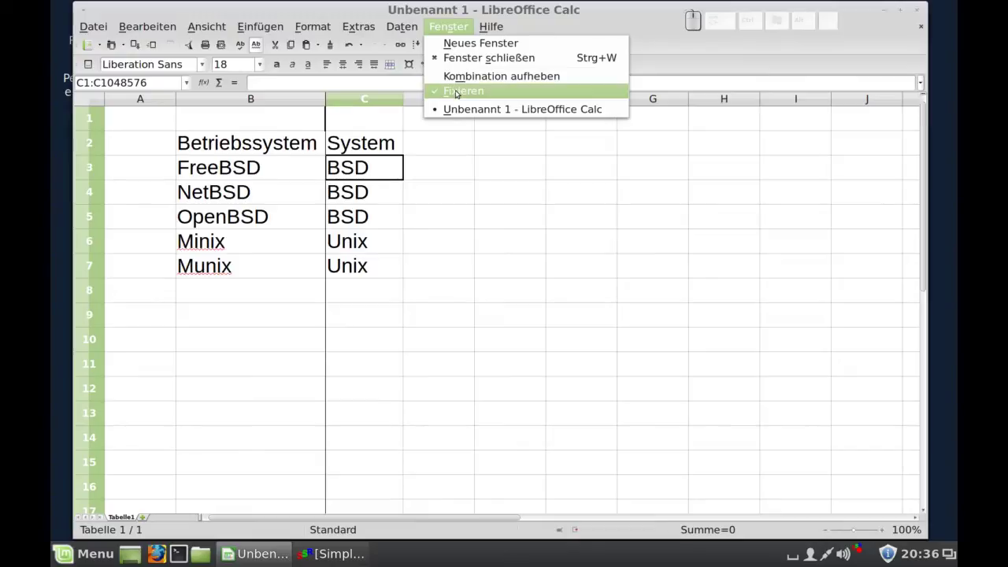
left_click(458, 87)
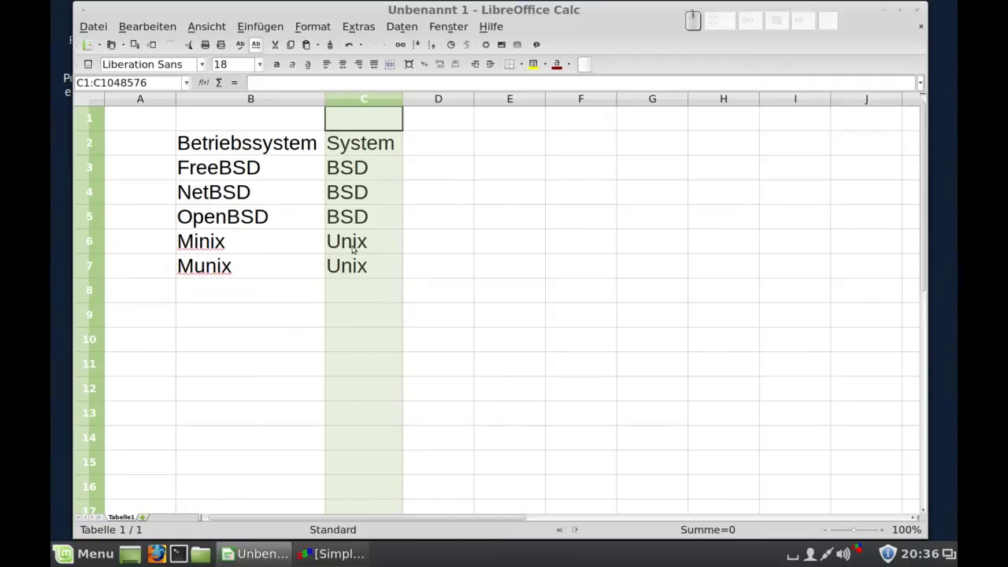
Freeze rows 1–2 and columns A–B together from cell C3 via Fenster > Fixieren.
left_click(364, 172)
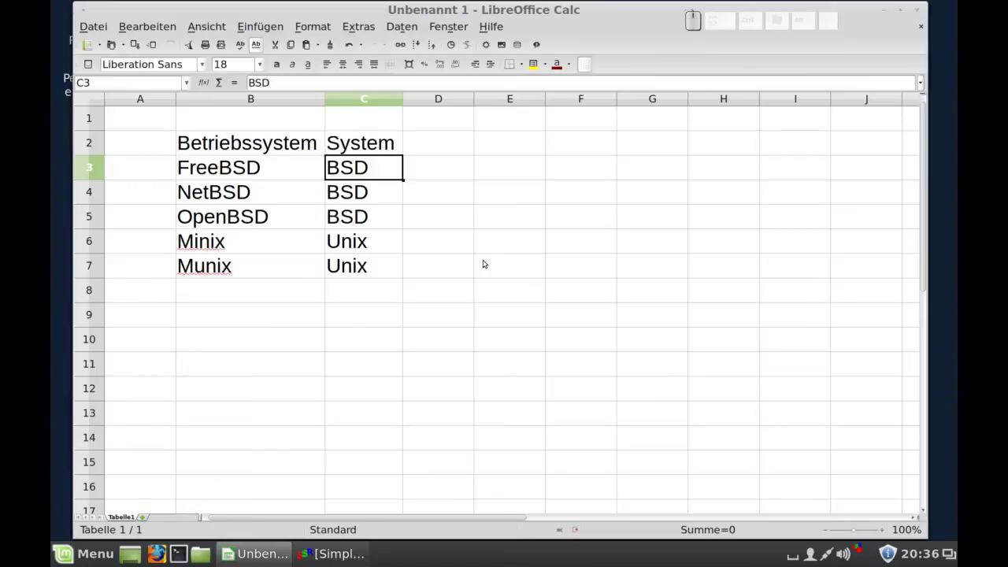
left_click(451, 25)
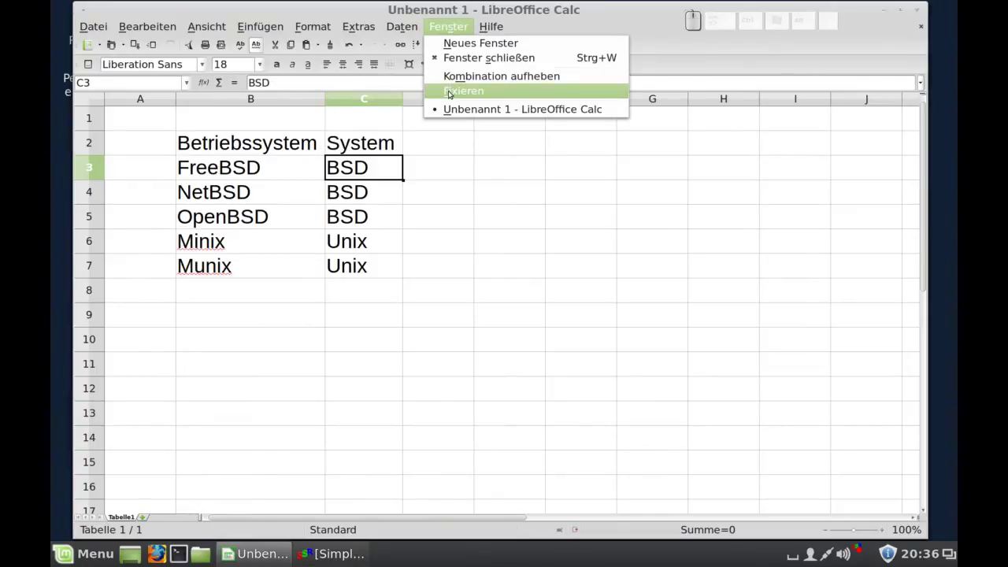
left_click(451, 87)
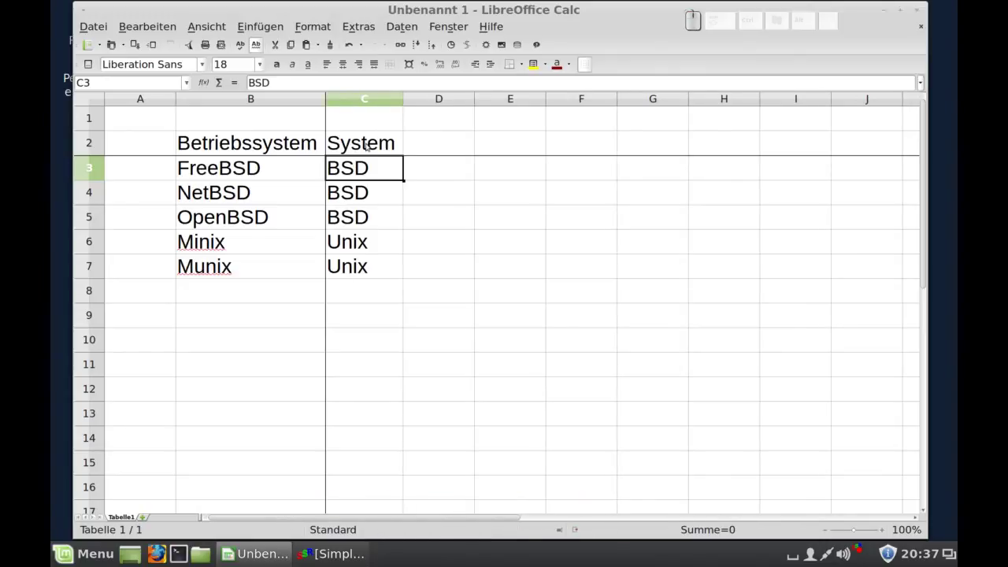
Remove the combined freeze, then freeze columns A and B only from column C.
left_click(462, 20)
left_click(472, 93)
left_click(477, 262)
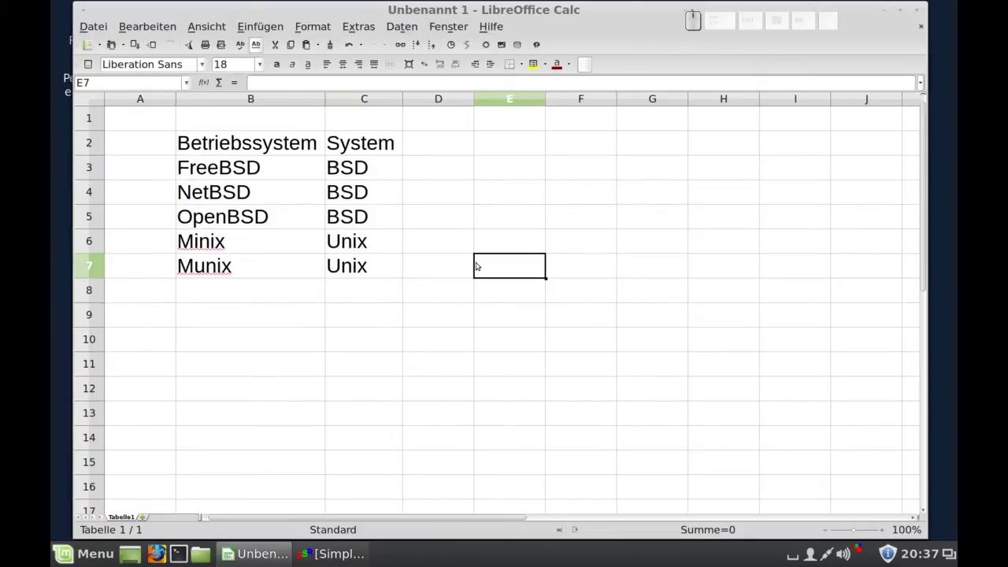
left_click(361, 94)
left_click(447, 29)
left_click(457, 91)
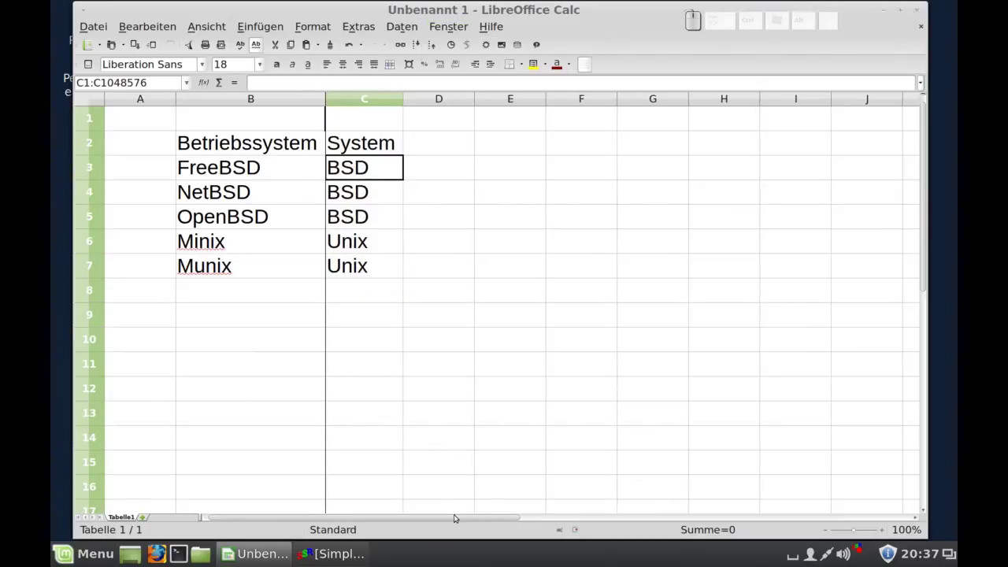
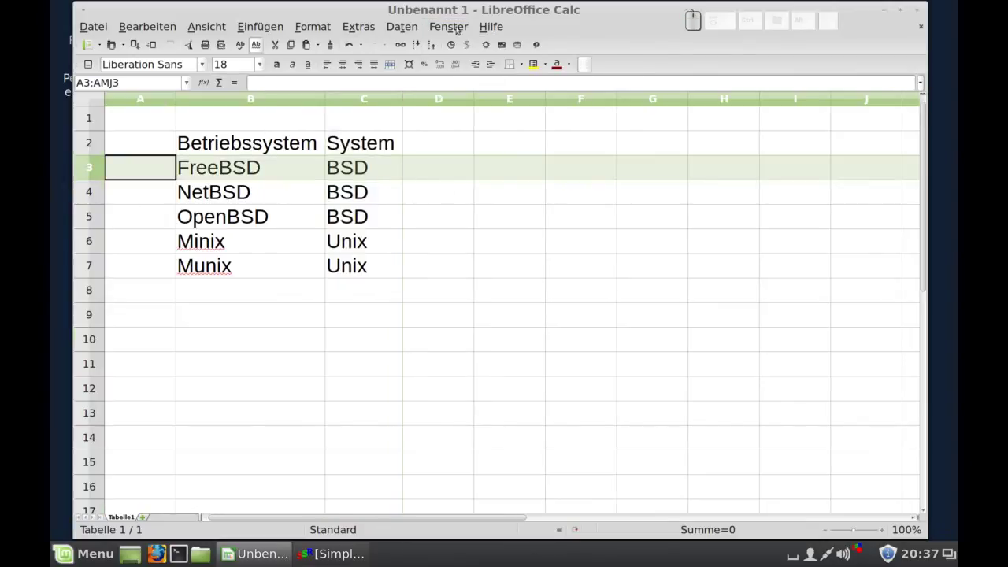
Freeze rows 1 and 2 only and scroll the table to check the frozen headings.
left_click(453, 30)
left_click(453, 88)
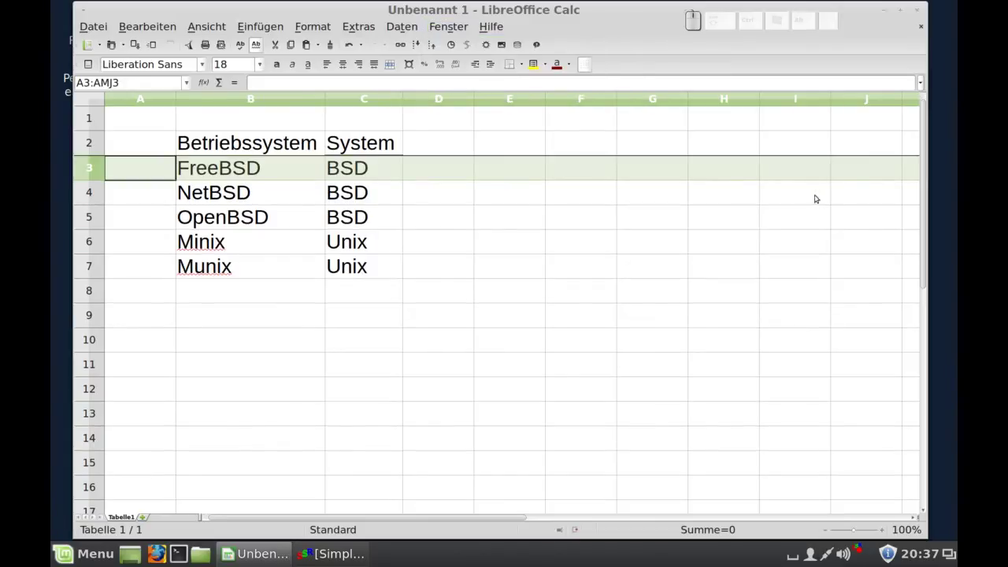
left_click_drag(917, 247, 918, 163)
left_click_drag(422, 513, 328, 474)
Lift the row freeze so the table scrolls normally, ending on empty cell D5.
left_click(443, 23)
left_click(466, 88)
left_click(465, 205)
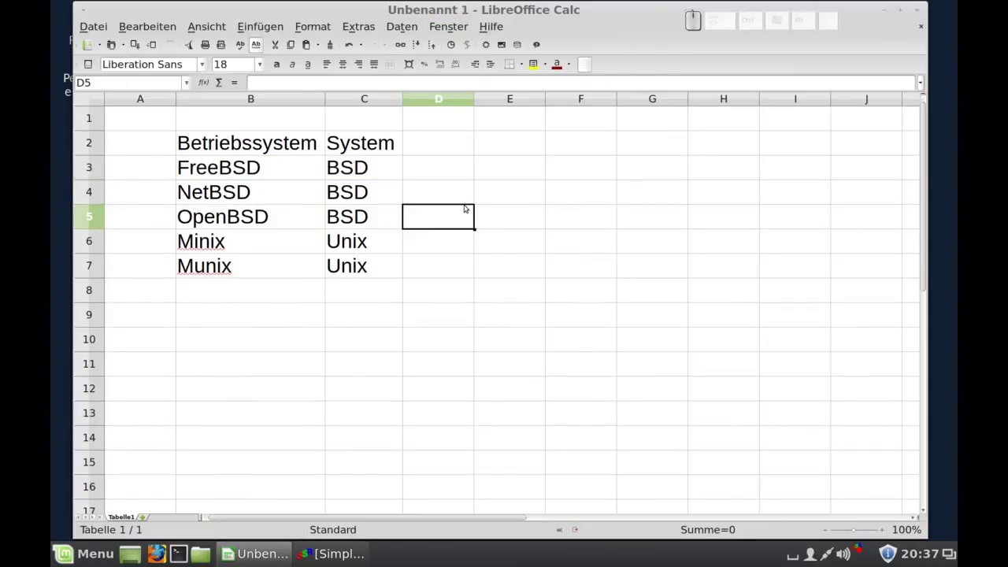